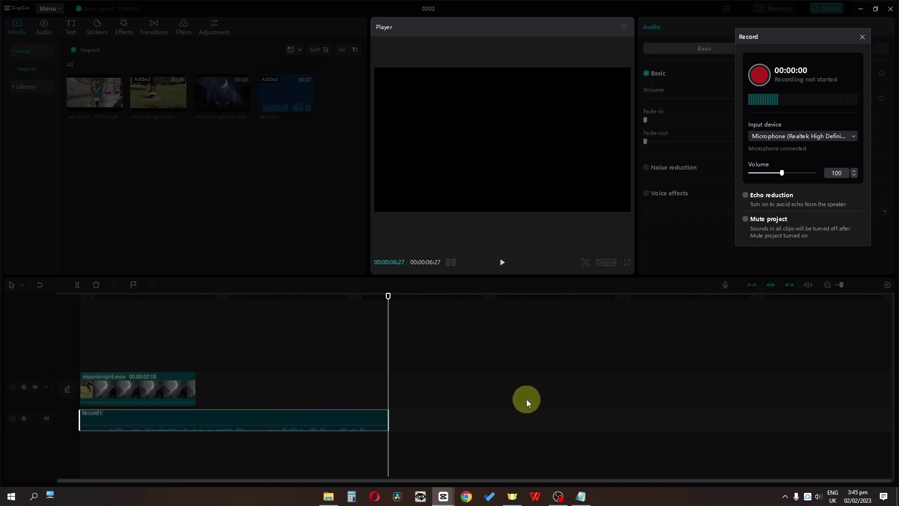
Record a second voiceover so Record2 appears in the media library beside Record1
key("space")
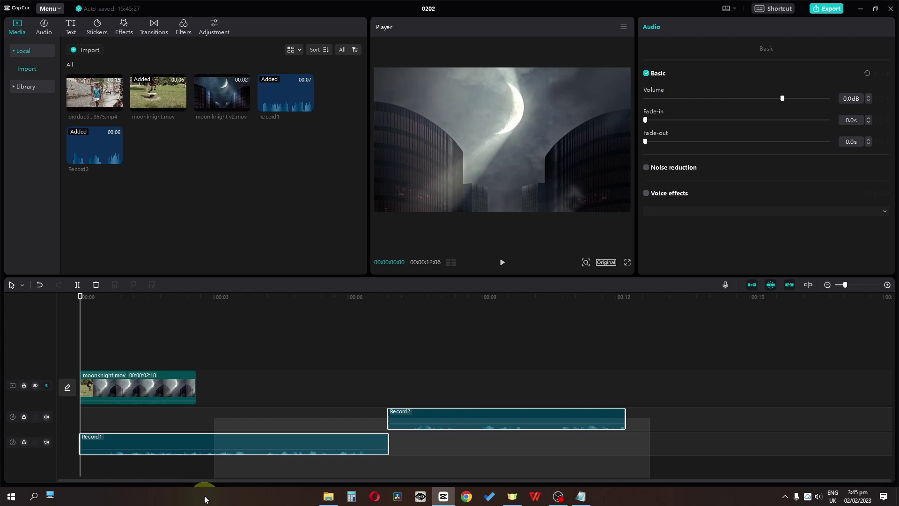
Remove the Record1 and Record2 voiceover clips from the timeline, leaving moonknight.mov
key("BackSpace")
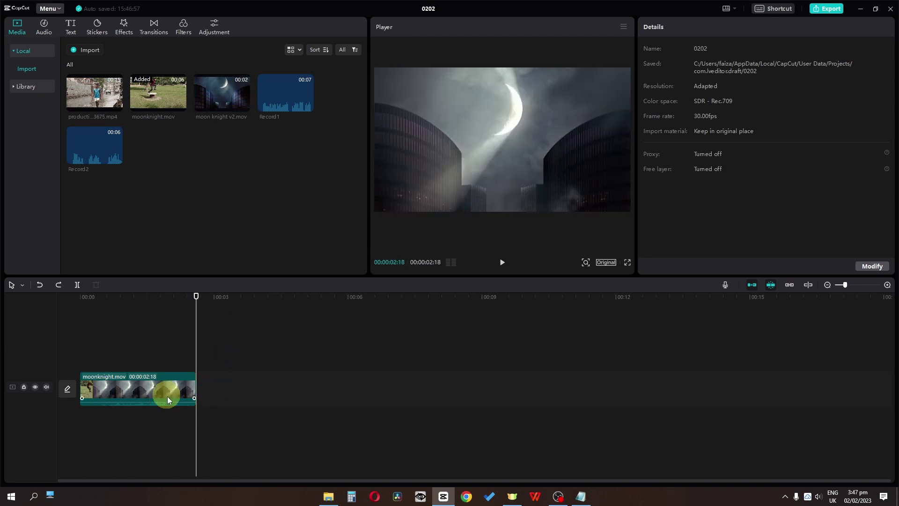
right_click(138, 389)
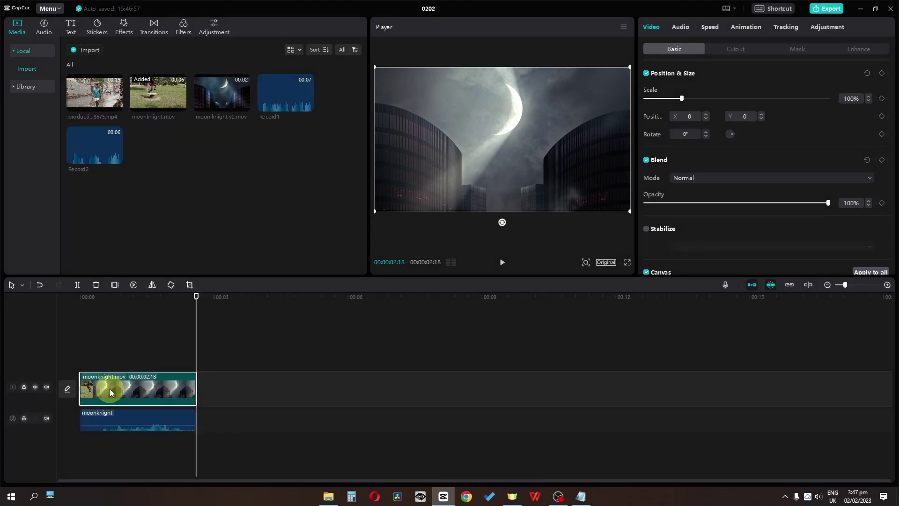
Delete moonknight.mov from the timeline and preview the moon knight v2.mov clip in its place
key("BackSpace")
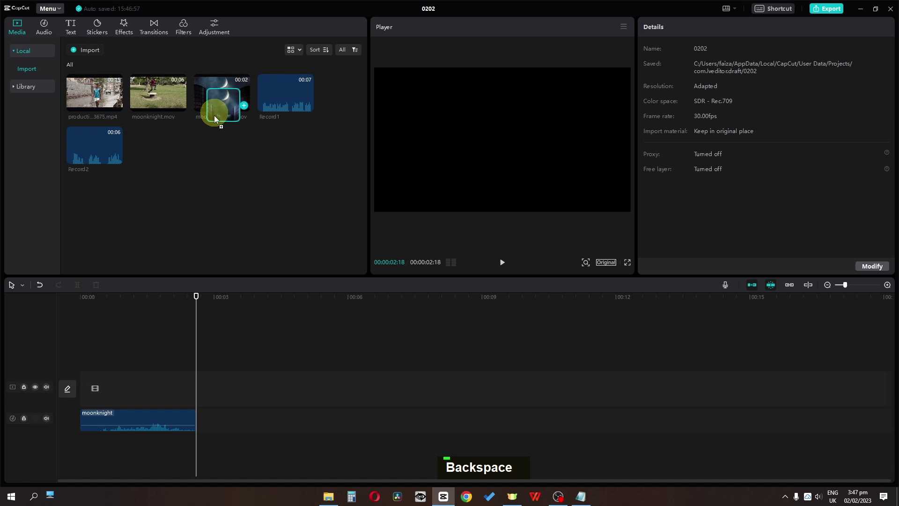
key("space")
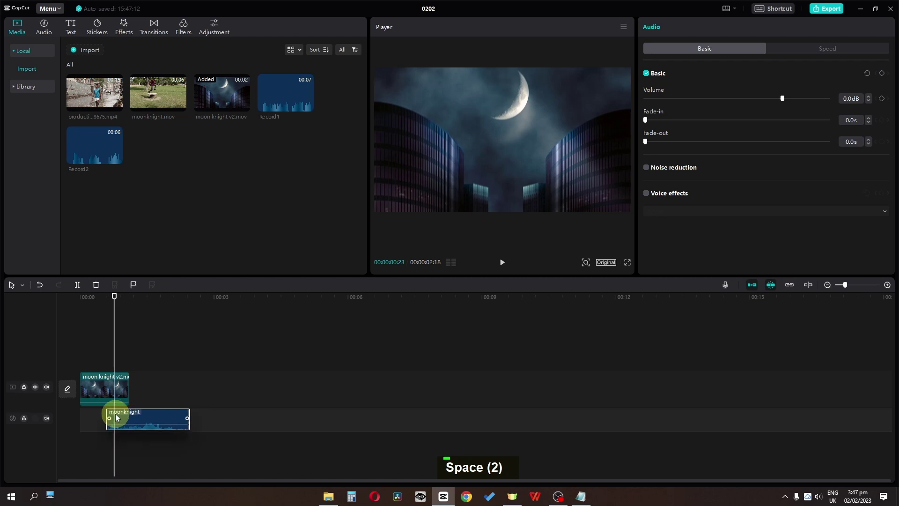
key("space")
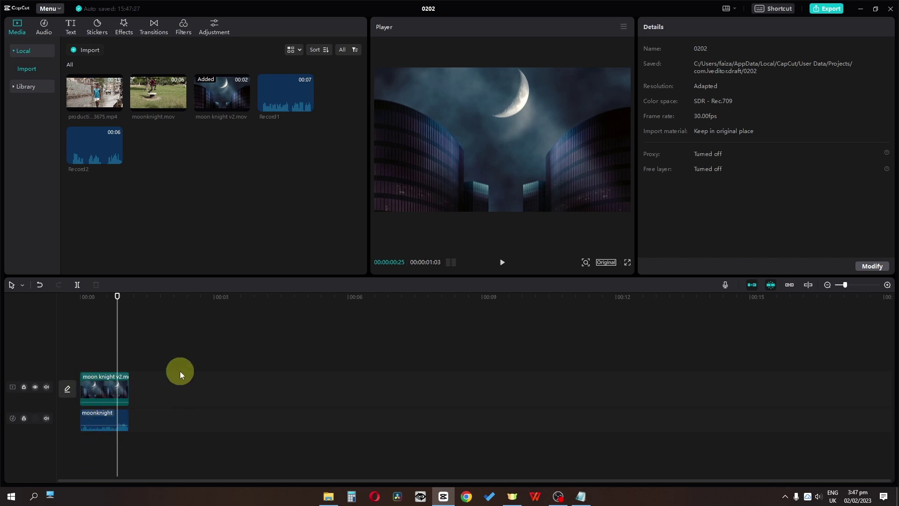
Split the moon knight v2 clip near its start and group the resulting pieces
right_click(97, 390)
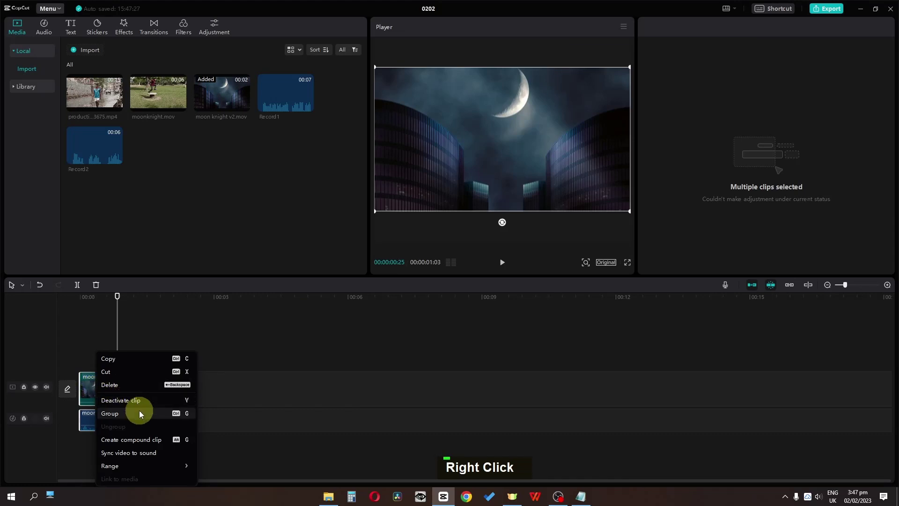
key("ctrl+z")
double_click(107, 387)
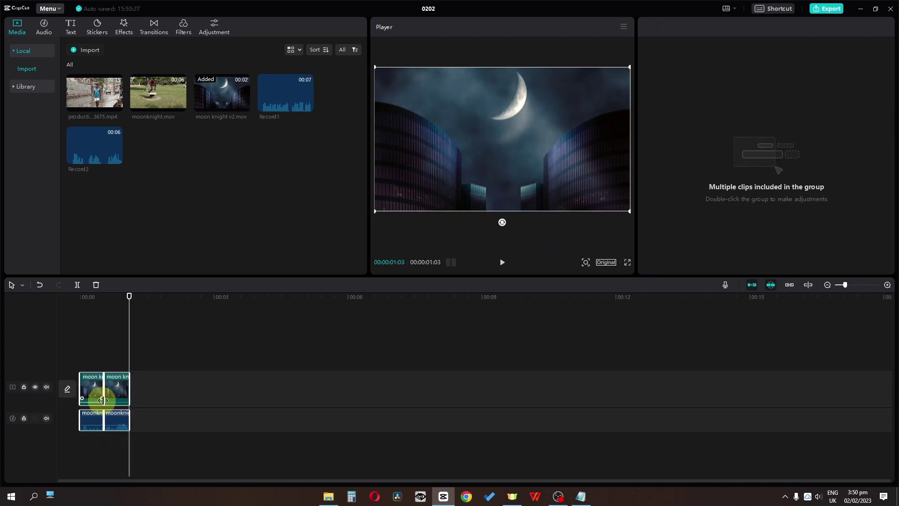
right_click(118, 390)
double_click(164, 397)
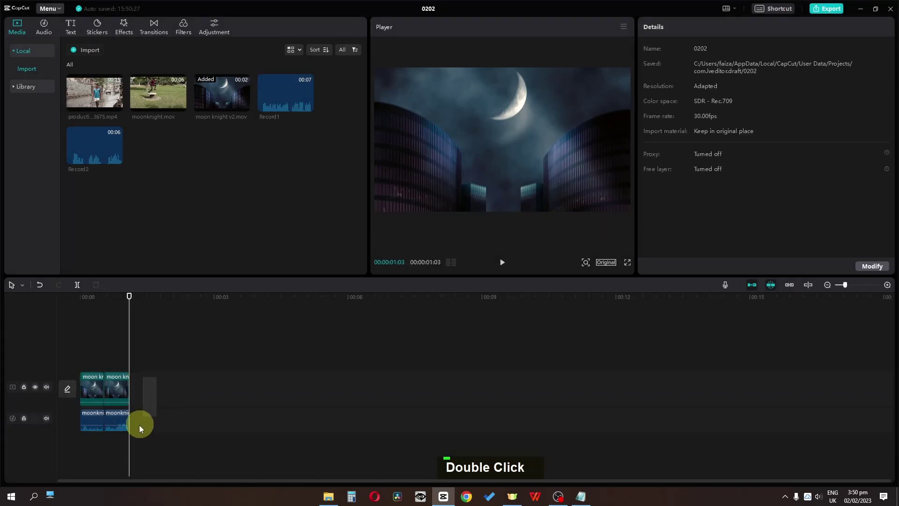
Delete the later split part, then undo to restore moon knight v2 to its full 1:03 length
key("BackSpace")
right_click(97, 401)
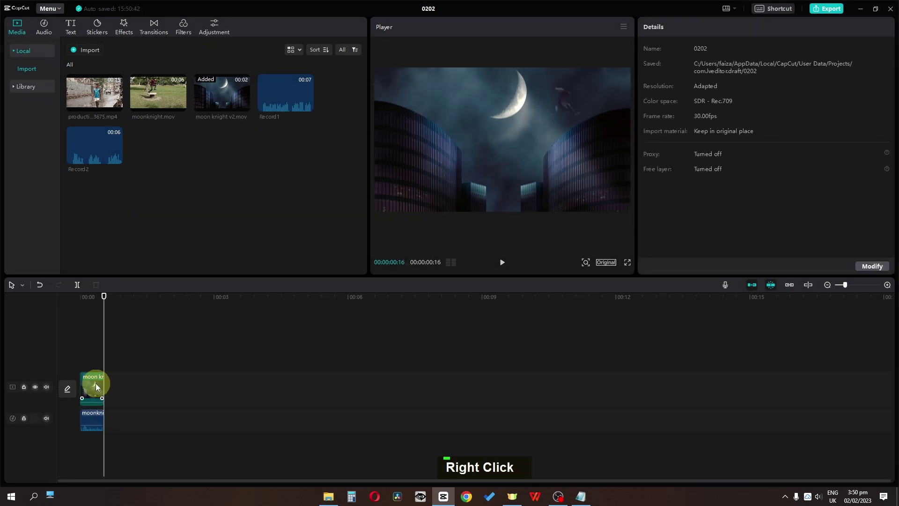
double_click(97, 385)
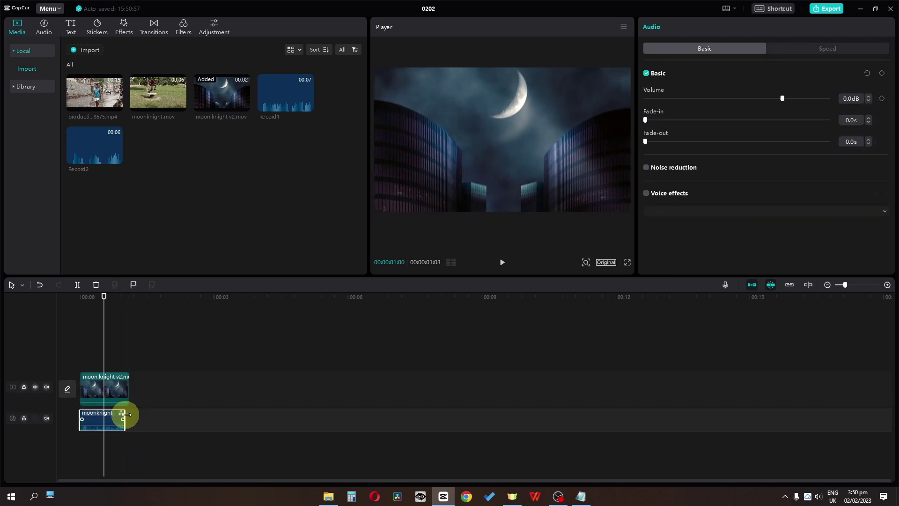
Select the moon knight v2 clips and create a compound clip from them
right_click(176, 382)
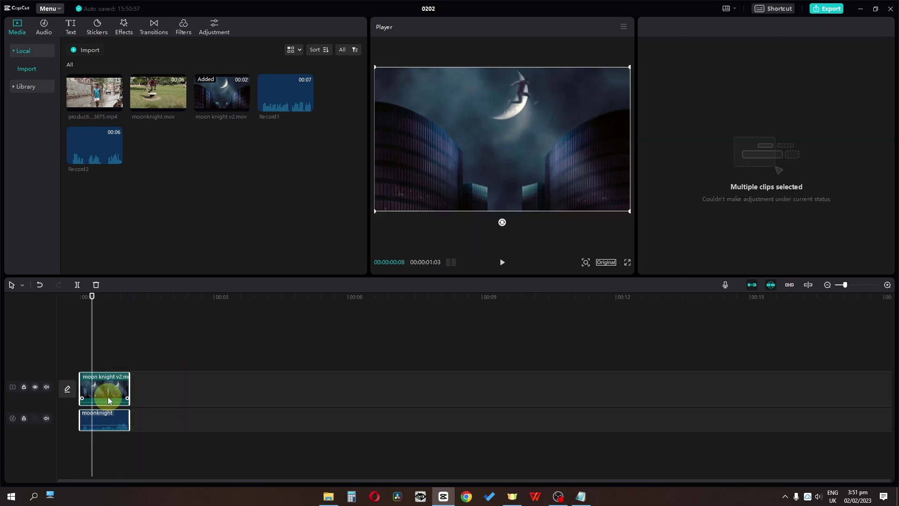
right_click(111, 395)
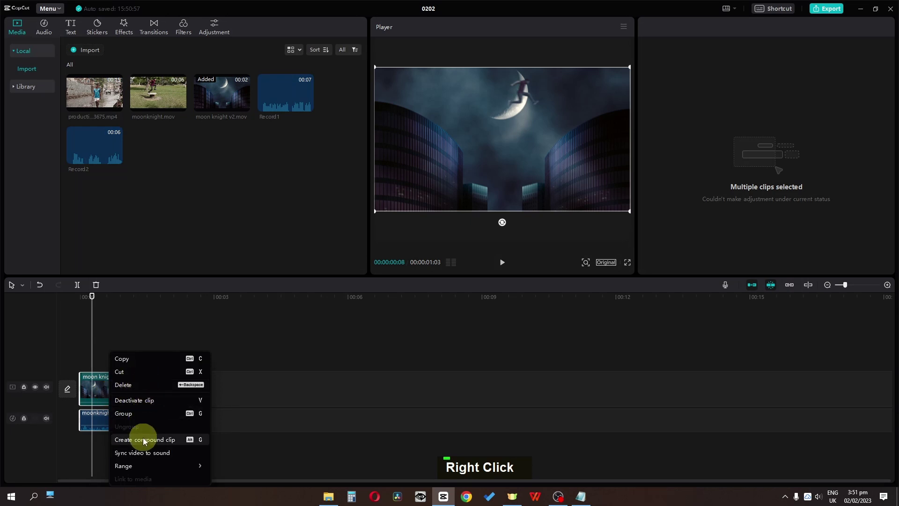